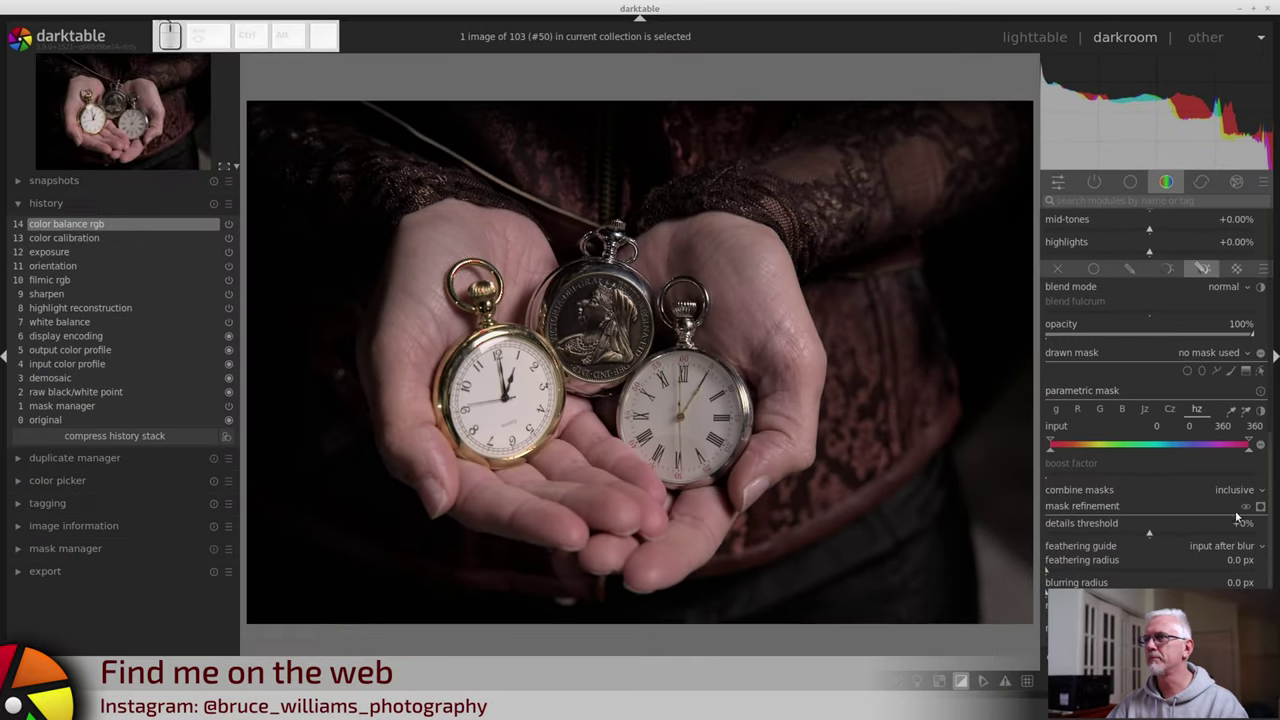
Step: Show the color balance rgb mask as a yellow overlay covering the whole photo
{"action": "left_click", "coordinate": [1265, 508]}
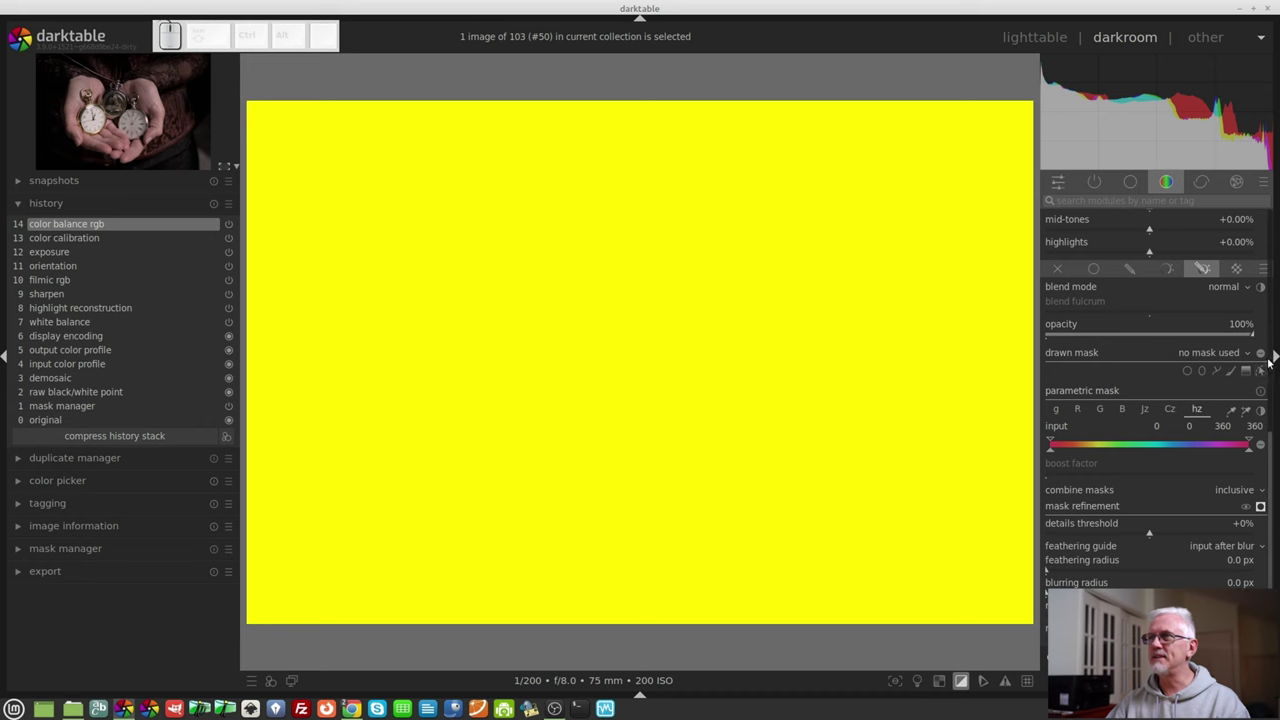
Step: Hide the yellow mask overlay so the black-and-white photo shows again
{"action": "left_click", "coordinate": [1263, 357]}
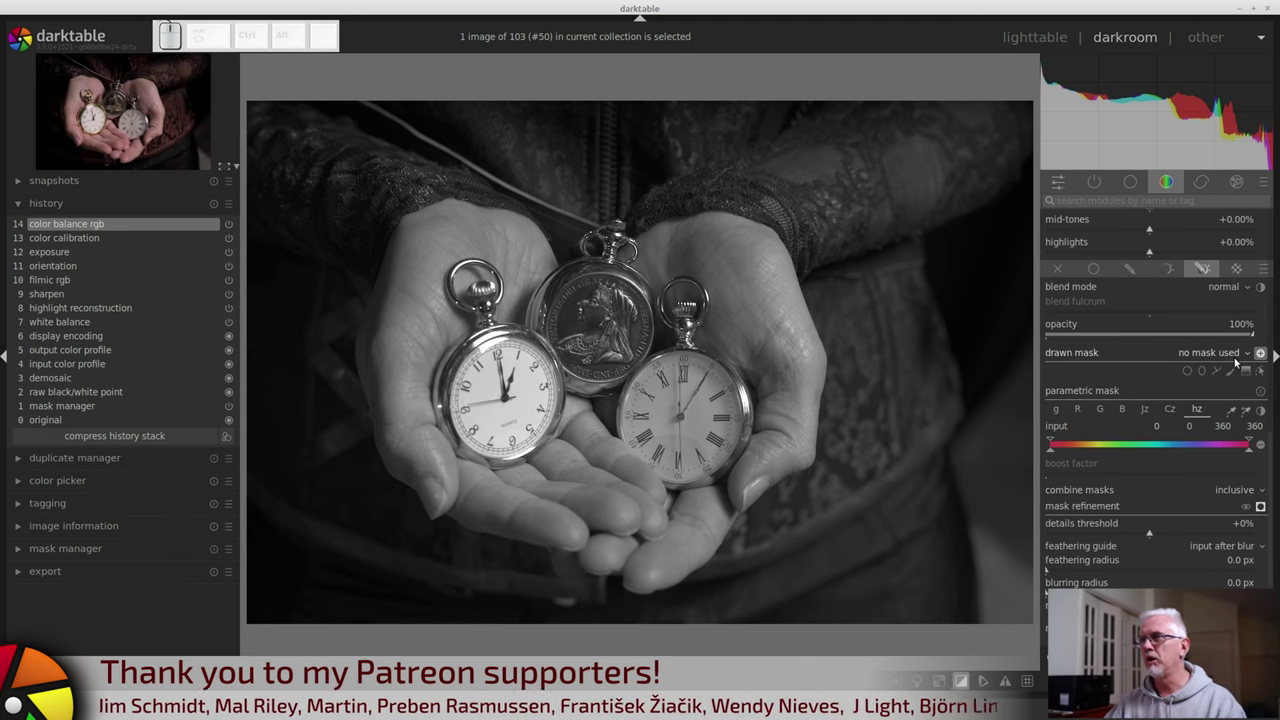
Step: Place a circular drawn mask over the left watch face and display it in yellow
{"action": "left_click", "coordinate": [1190, 370]}
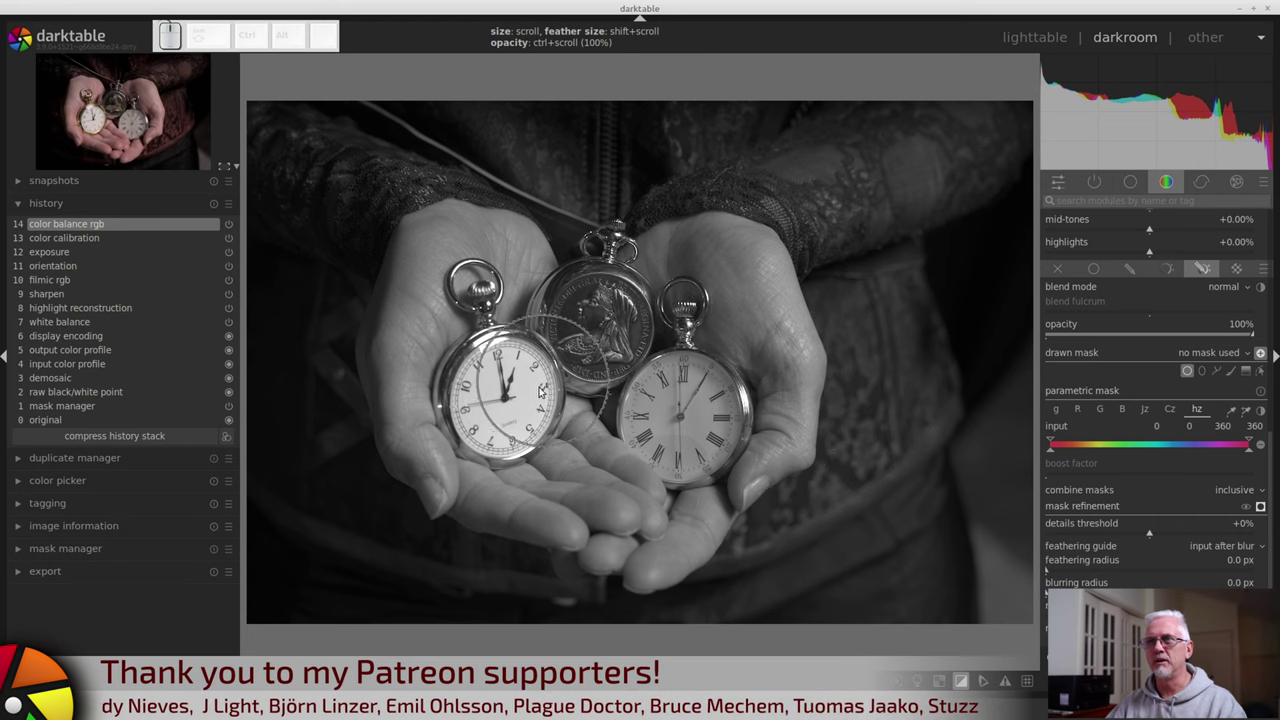
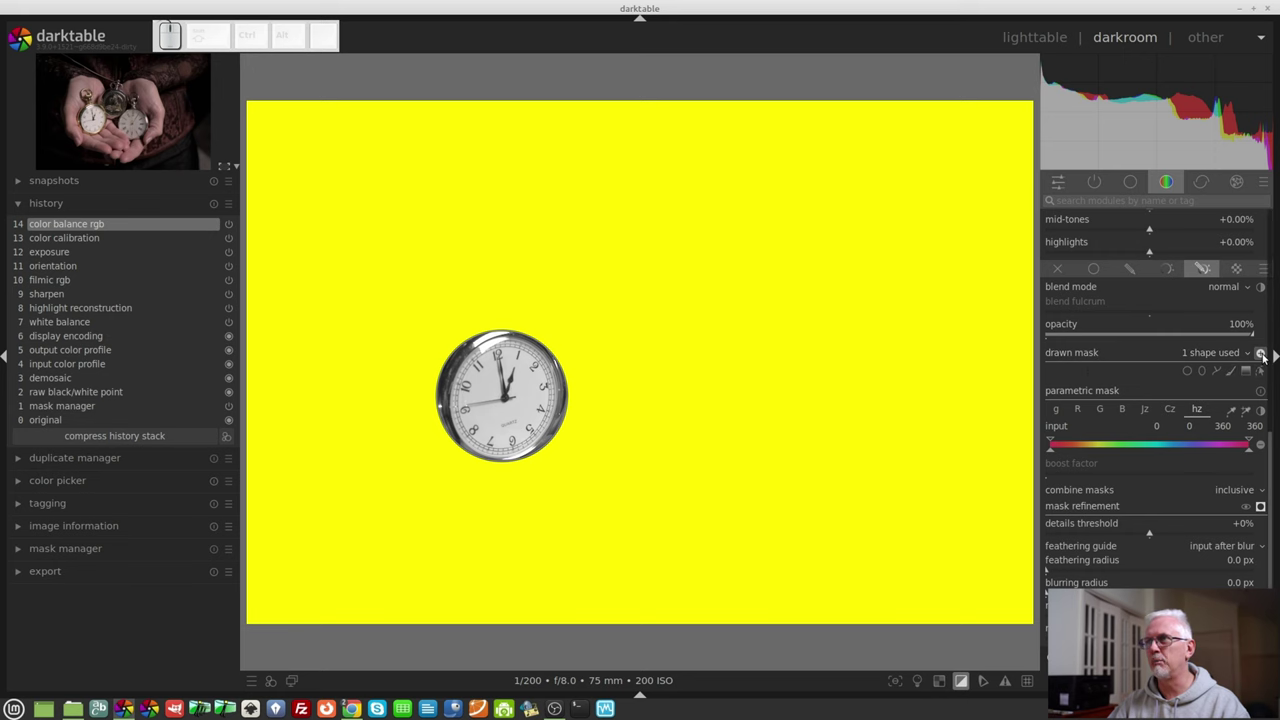
{"action": "left_click", "coordinate": [1267, 355]}
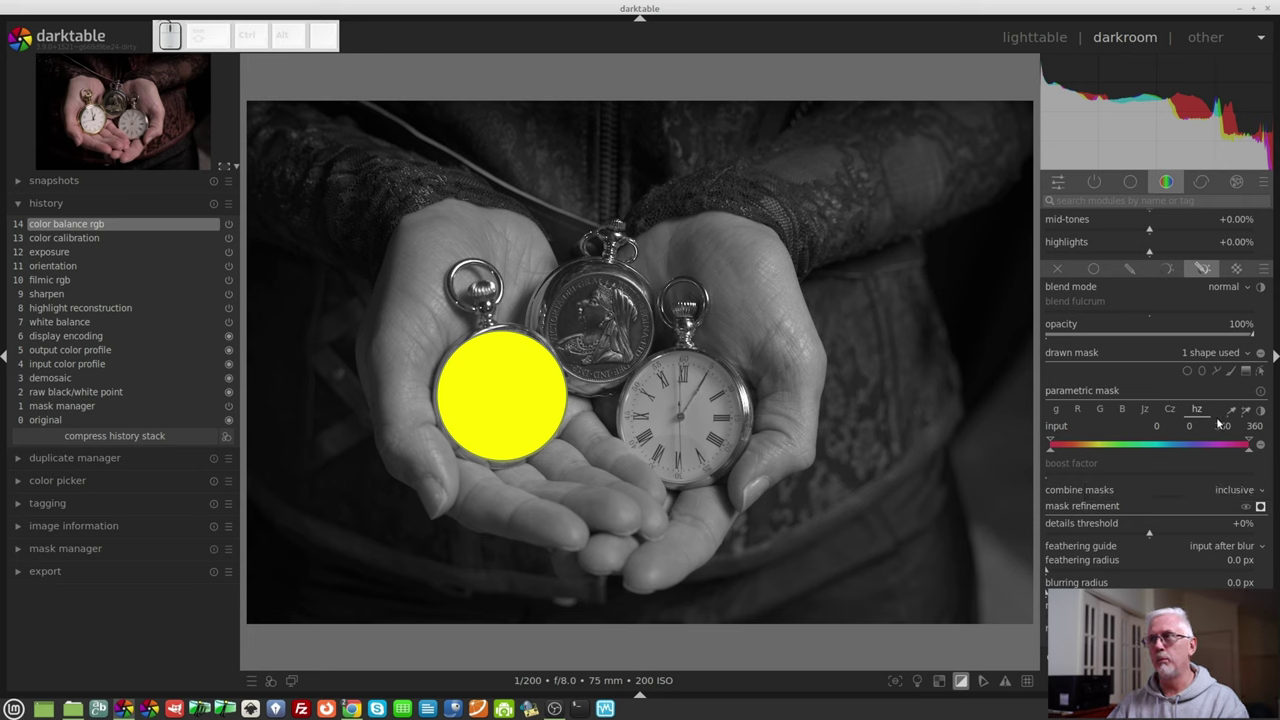
Step: Start a second circle shape to position over the middle pocket watch
{"action": "left_click", "coordinate": [1189, 378]}
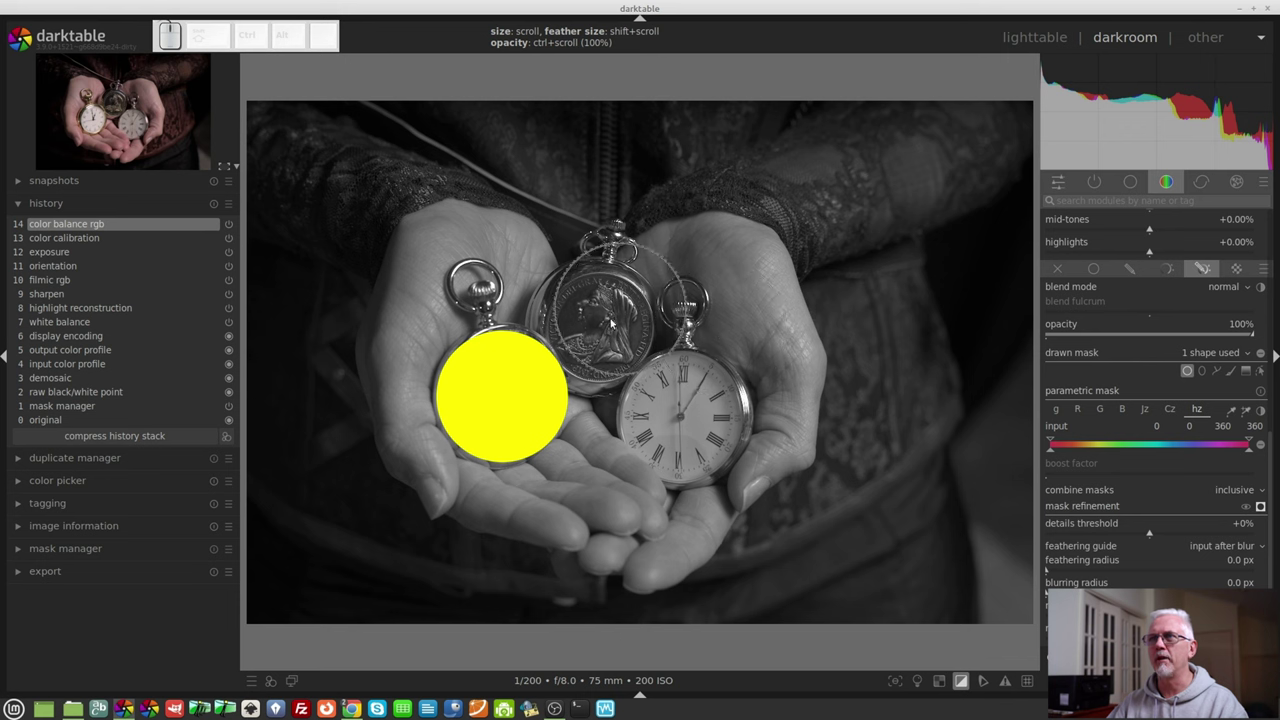
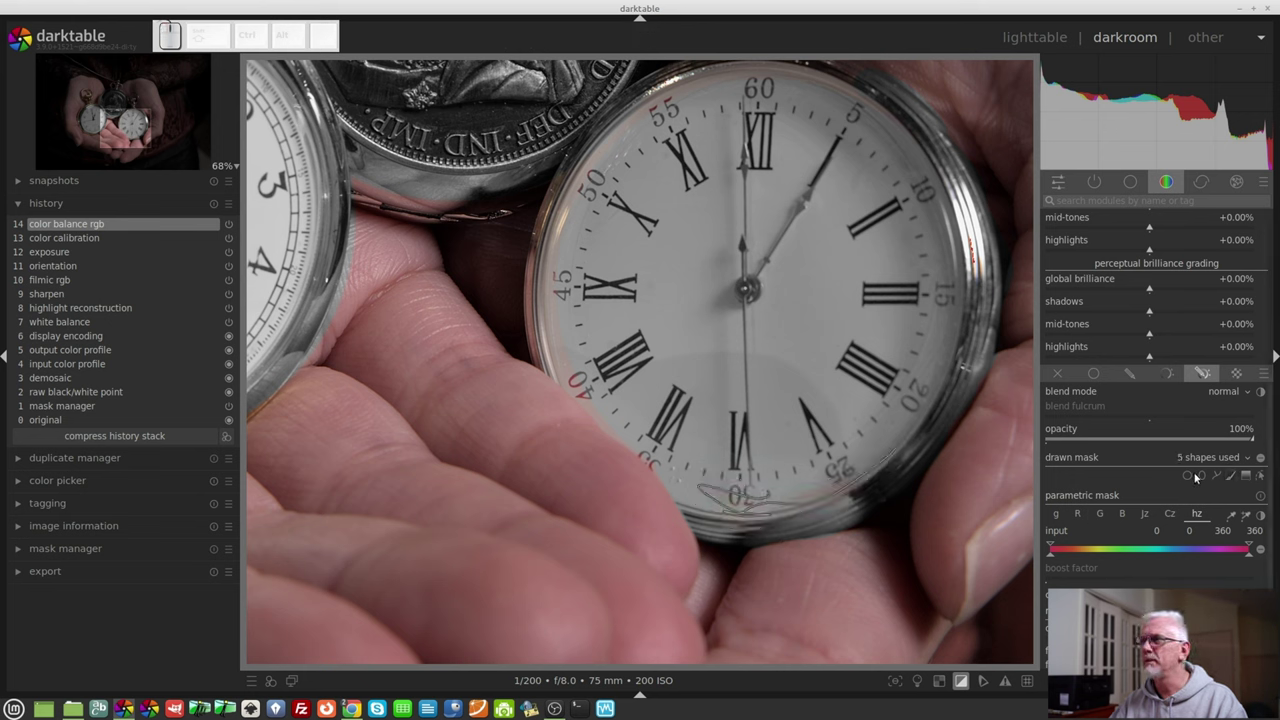
Step: Brush two mask strokes along the lower-left rim of the right watch case
{"action": "left_click", "coordinate": [1232, 481]}
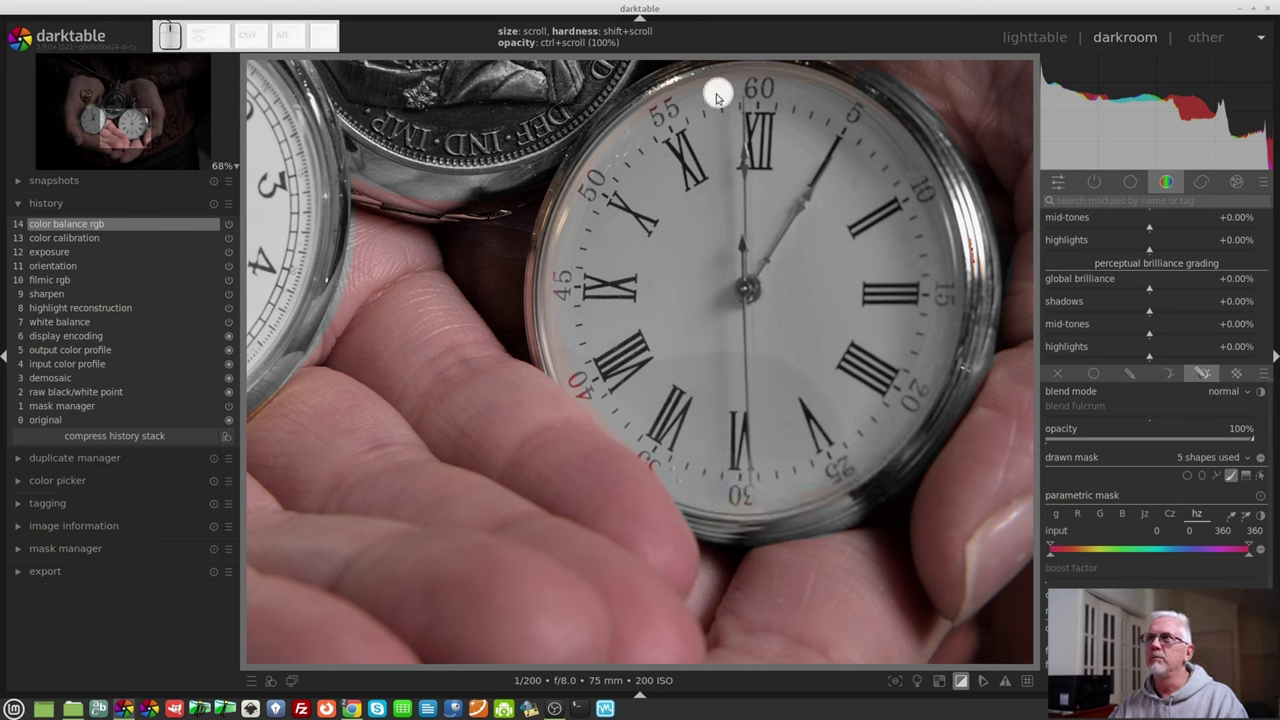
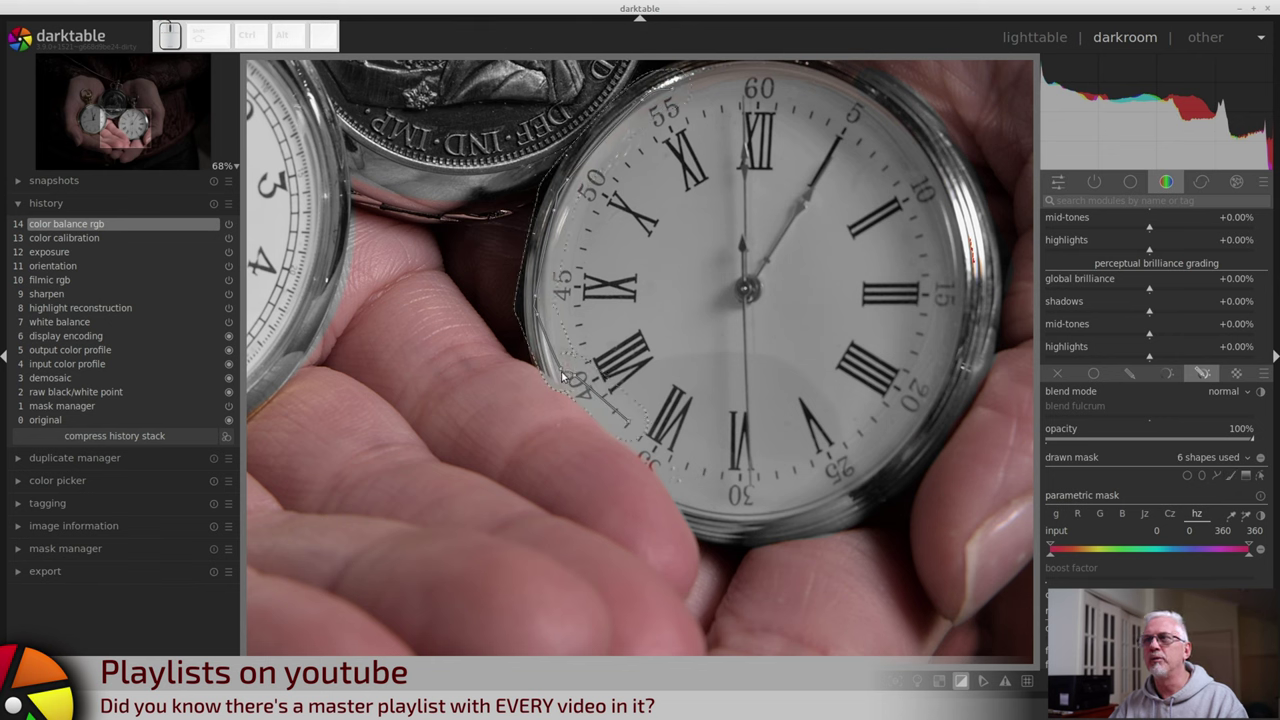
{"action": "left_click_drag", "start_coordinate": [564, 370], "coordinate": [578, 373]}
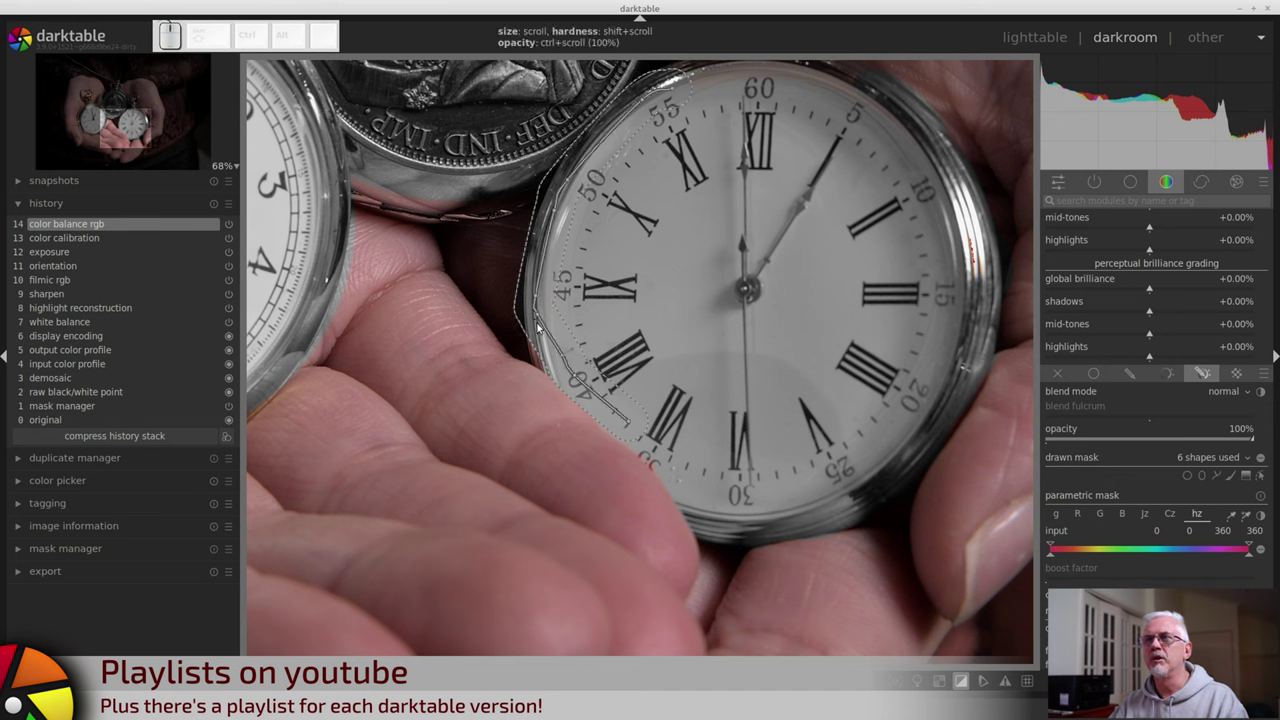
{"action": "left_click_drag", "start_coordinate": [541, 316], "coordinate": [568, 331]}
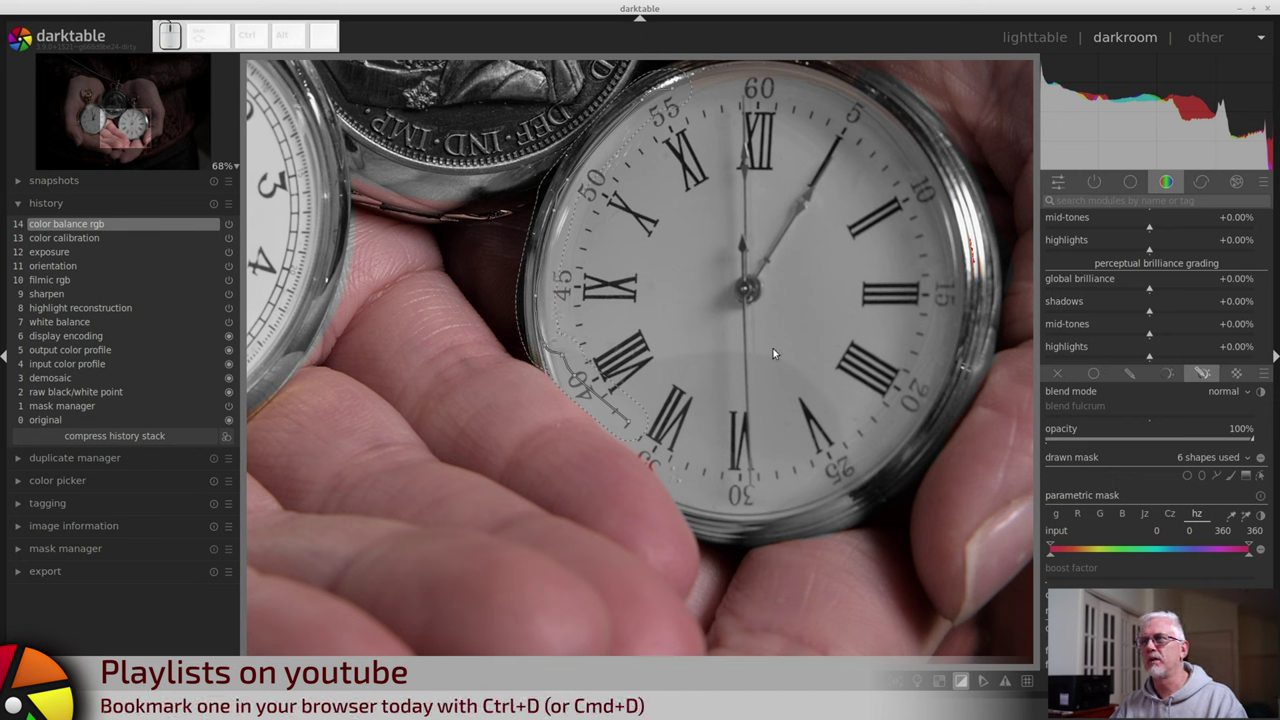
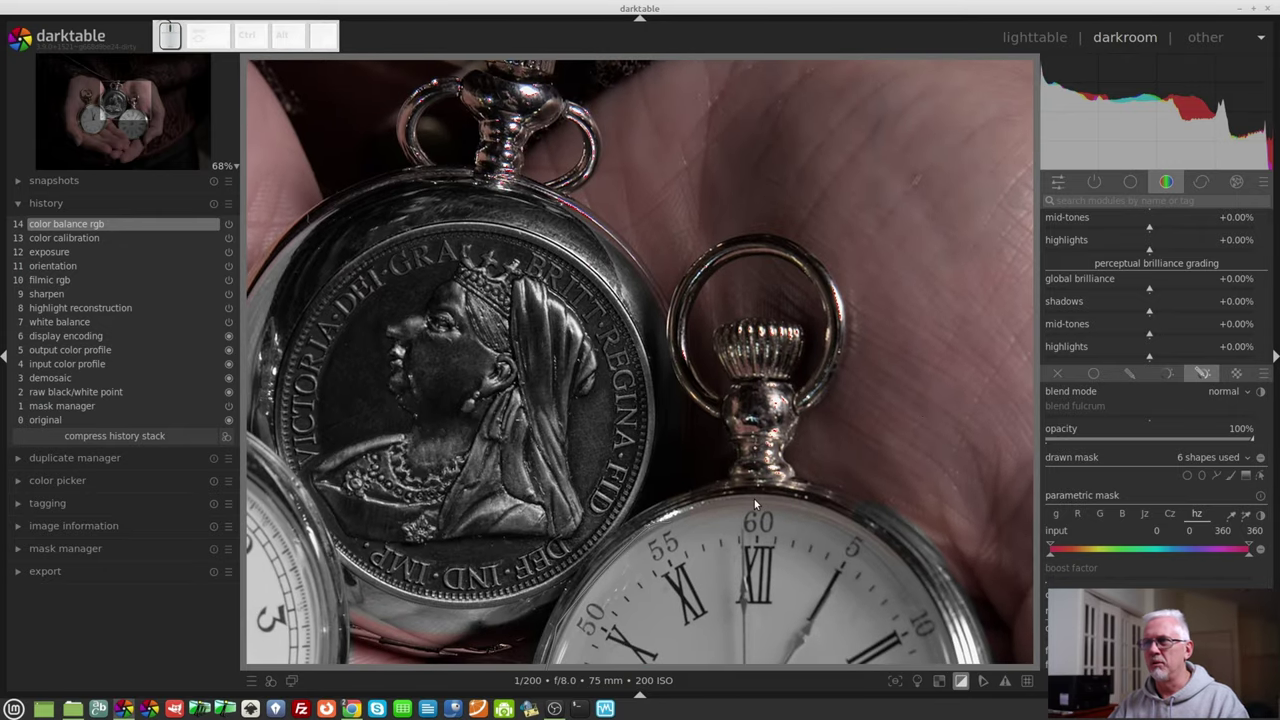
Step: Brush a mask stroke up the lower watch's stem and crown
{"action": "left_click", "coordinate": [1233, 474]}
{"action": "left_click_drag", "start_coordinate": [854, 514], "coordinate": [806, 392]}
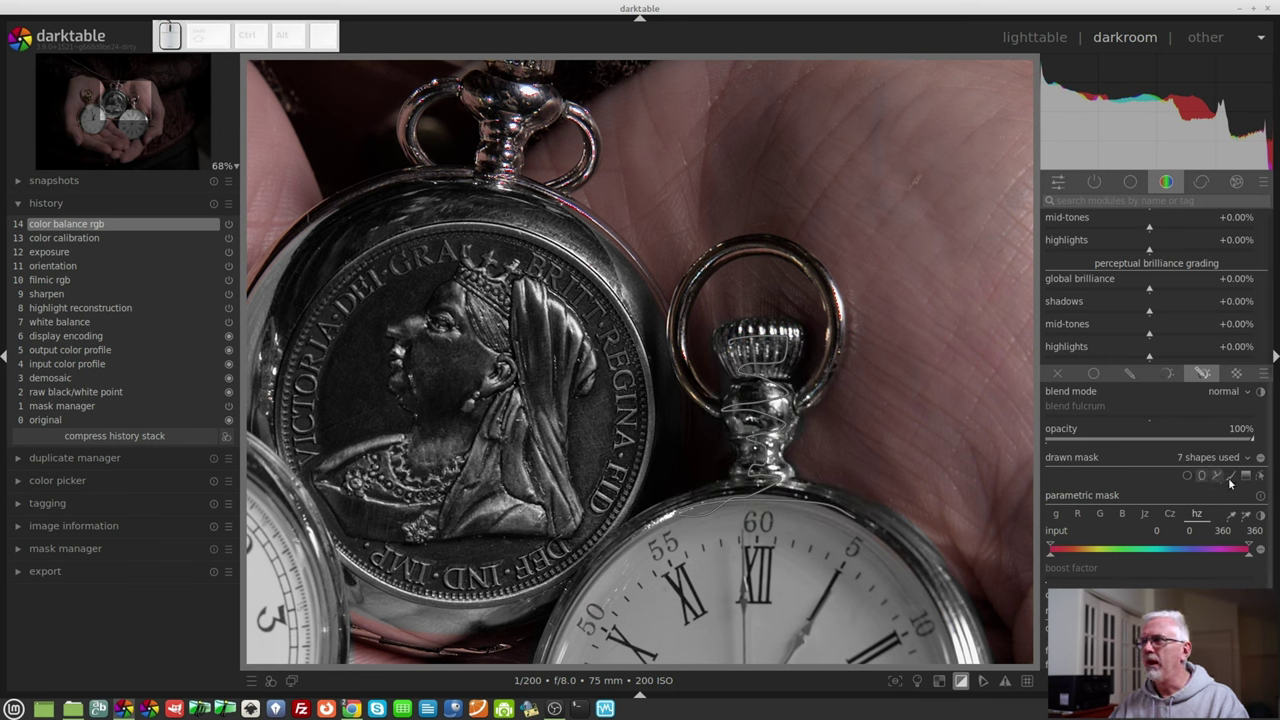
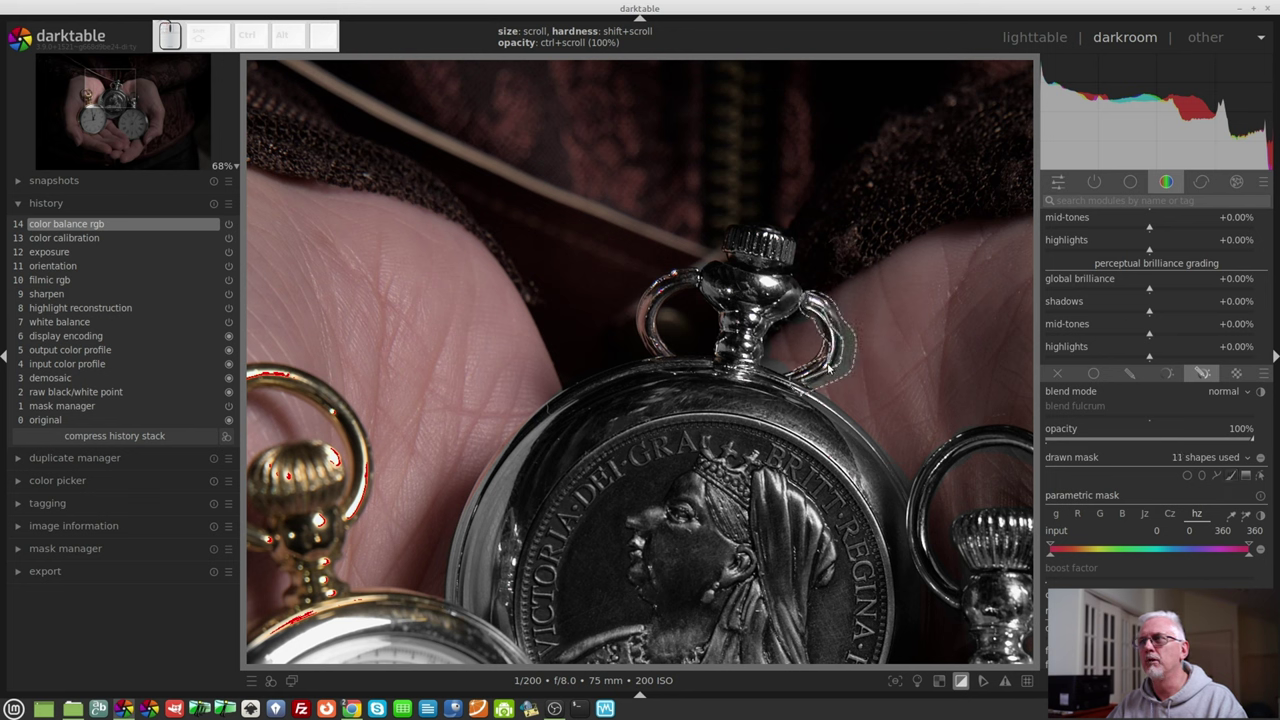
Step: Delete the stray mask shape beside the coin-backed watch's bow
{"action": "right_click", "coordinate": [837, 364]}
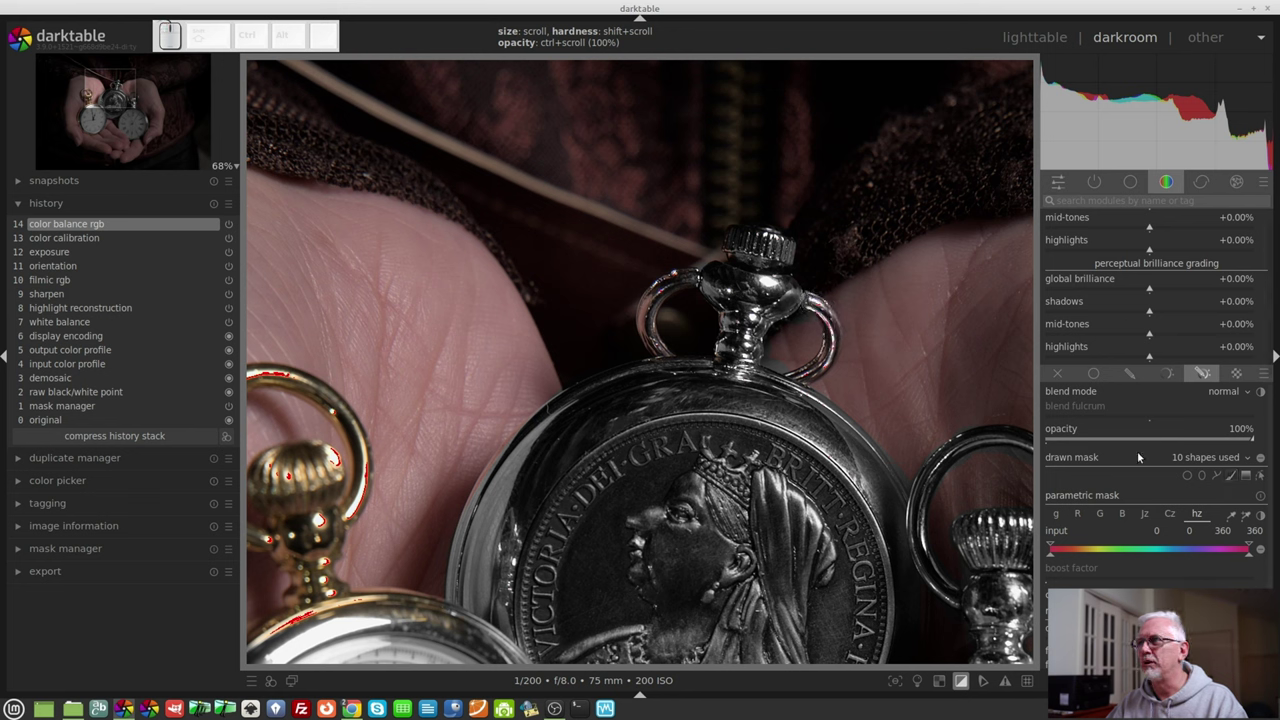